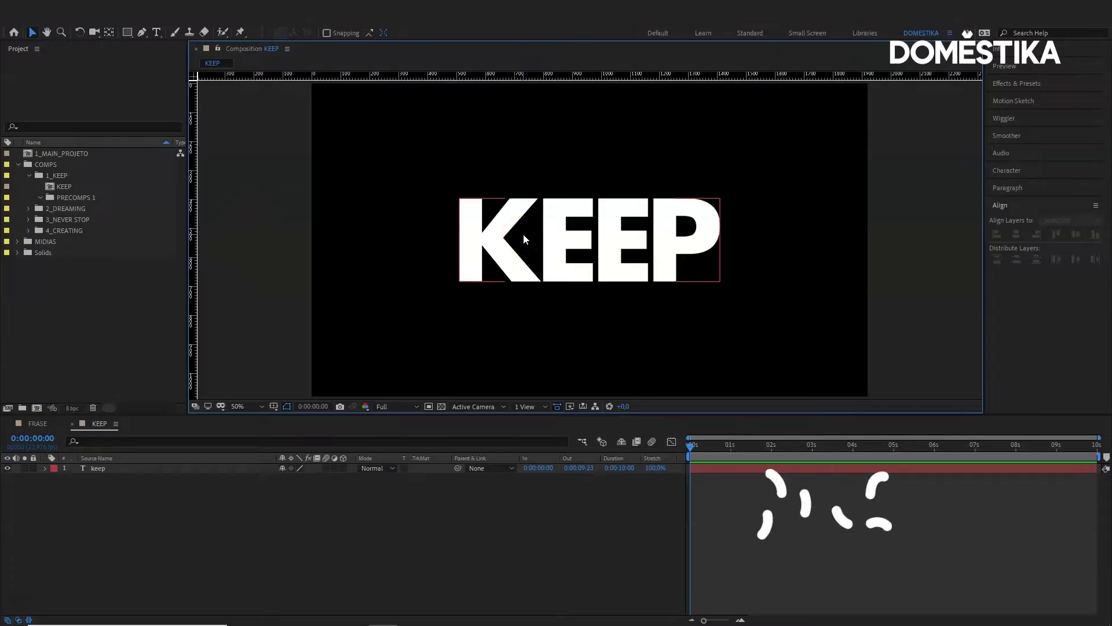
# Select the keep text layer and twirl down its Text and Transform properties.
pyautogui.click(527, 240)
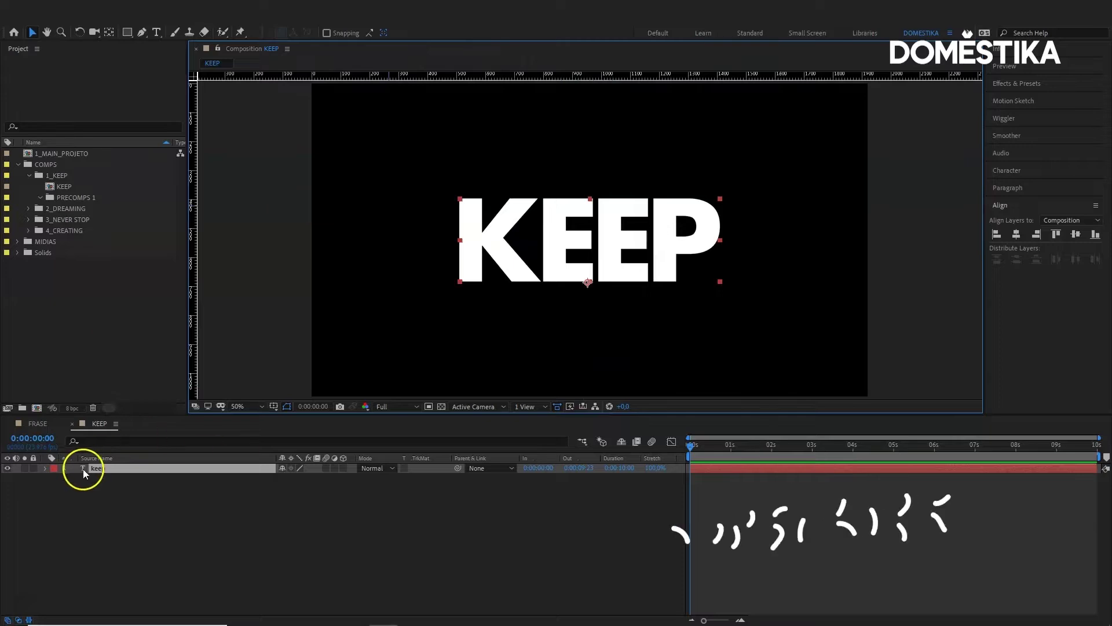
pyautogui.click(49, 474)
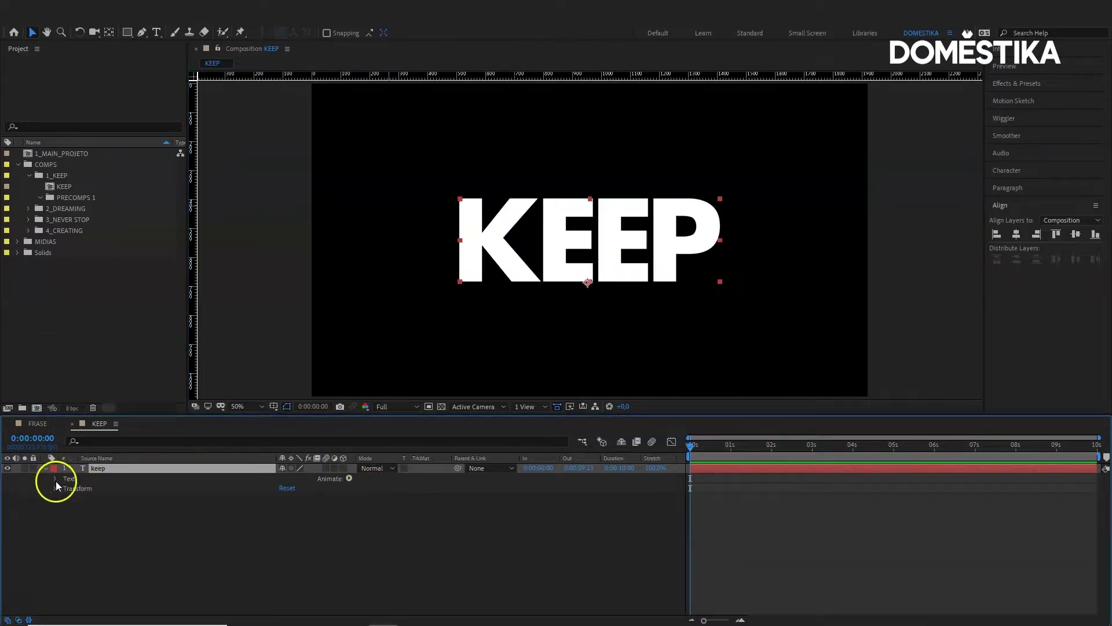
# Add a Tracking animator whose Range Selector 1 is based on Words with a Ramp Up shape.
pyautogui.click(529, 509)
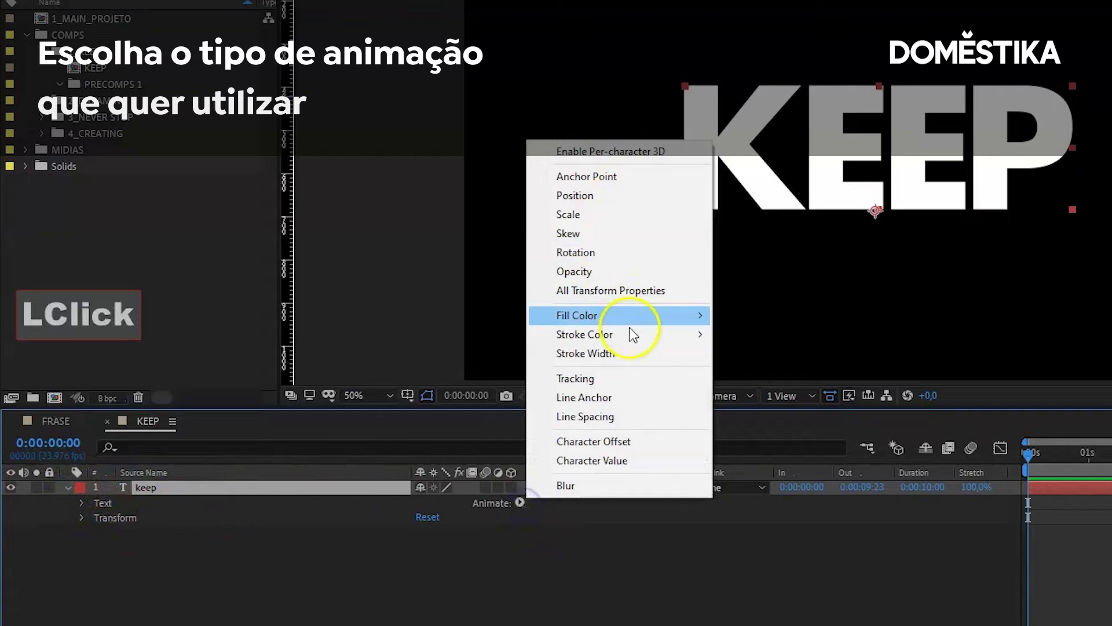
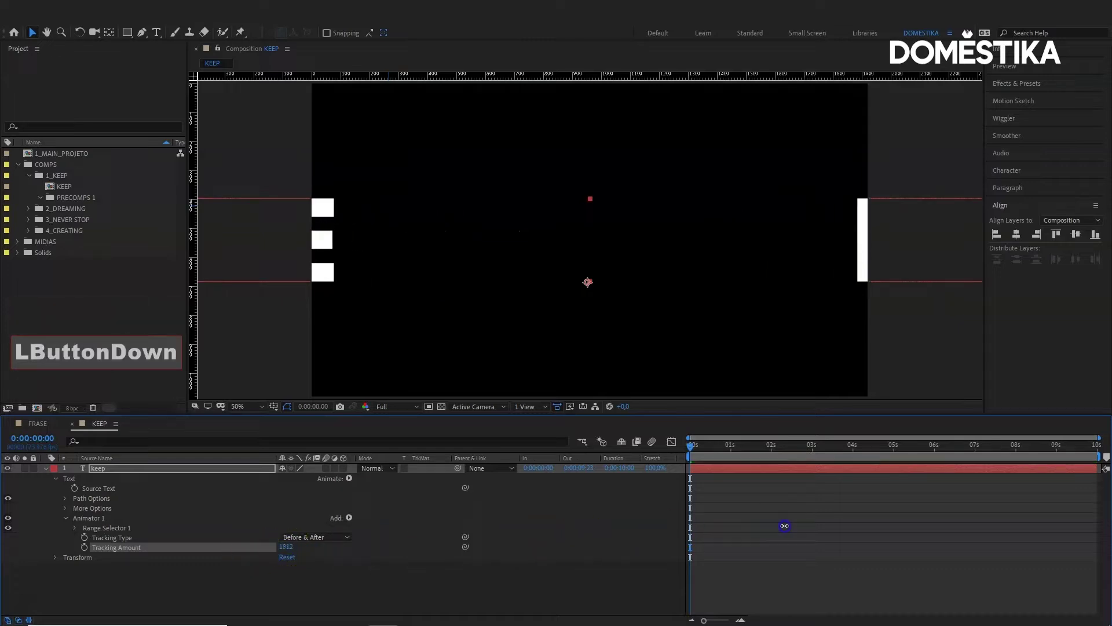
pyautogui.click(77, 533)
pyautogui.scroll(-3)
pyautogui.click(90, 572)
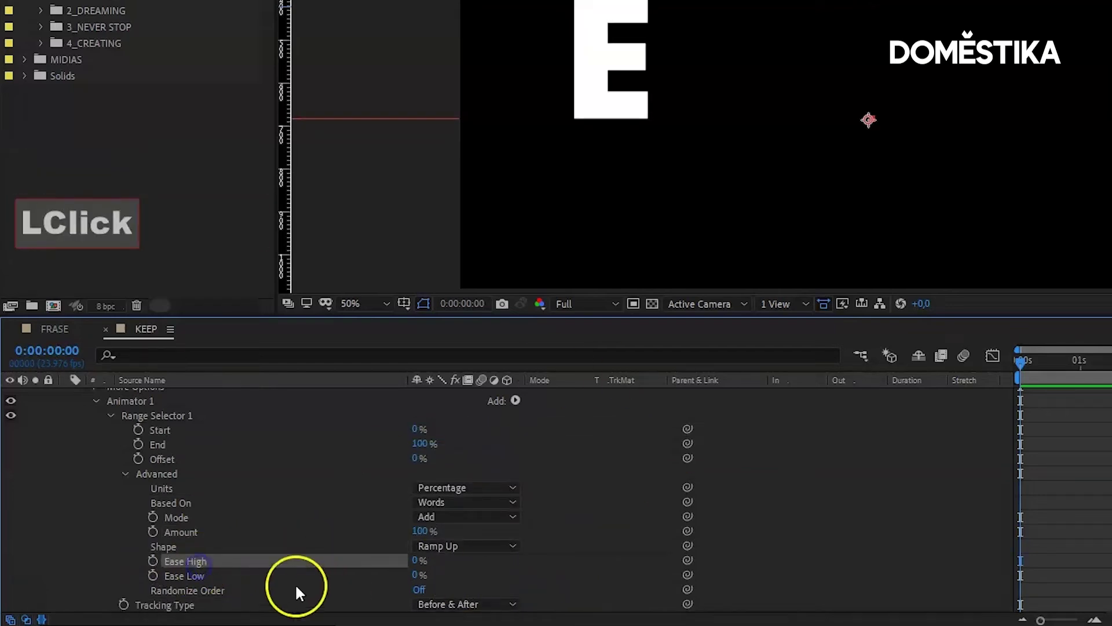
pyautogui.click(867, 573)
pyautogui.click(74, 517)
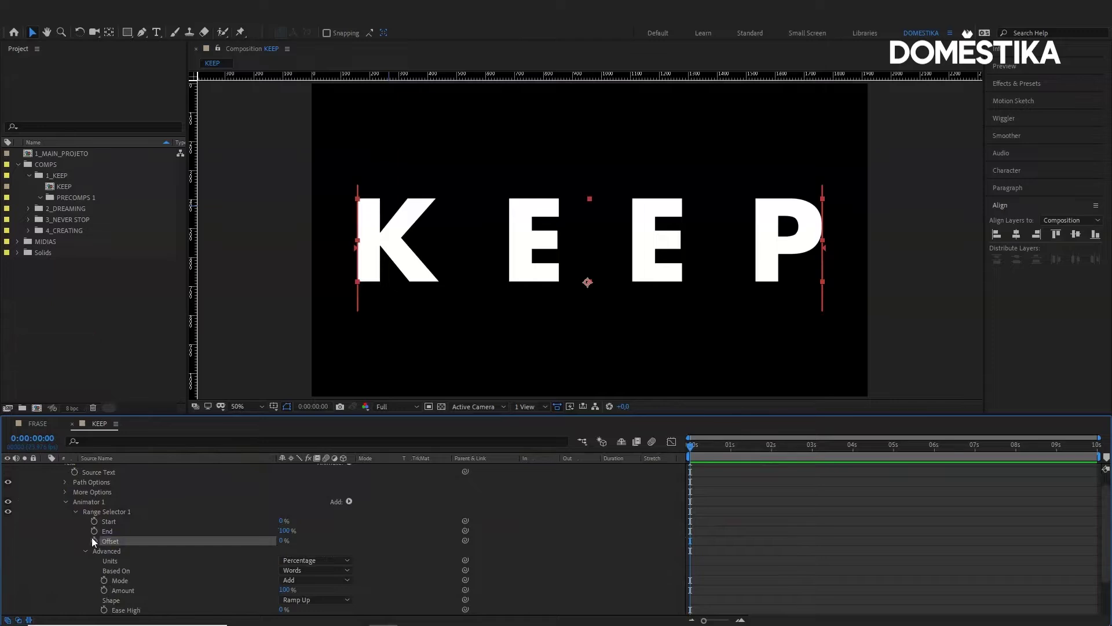
# Keyframe the range Offset from -100% at 0s to 100% at 1s and play it back.
pyautogui.click(97, 543)
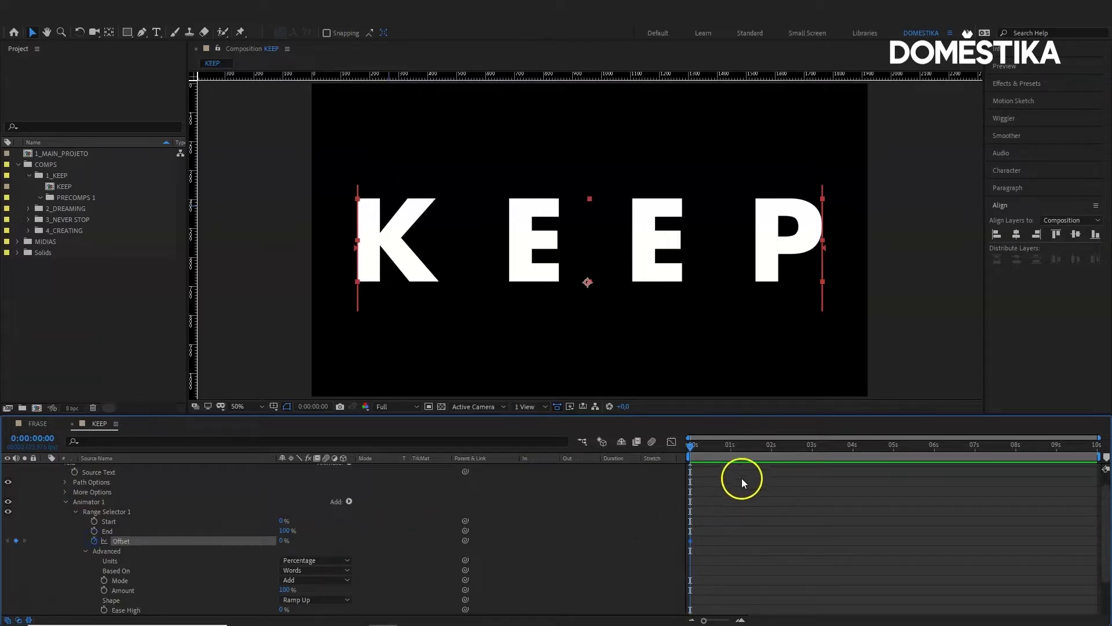
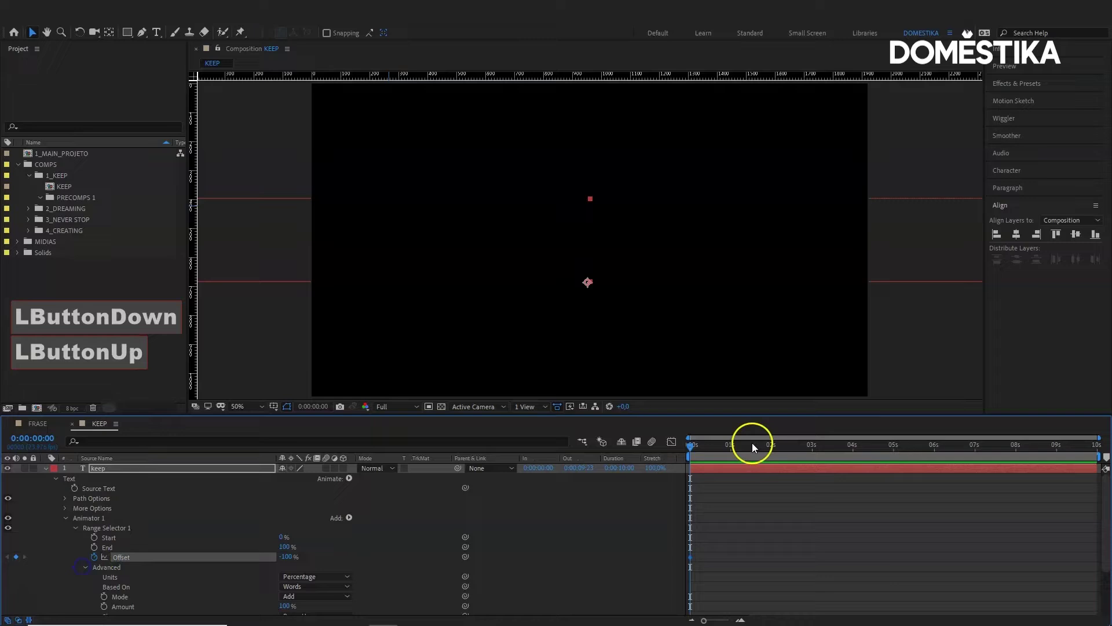
pyautogui.click(704, 449)
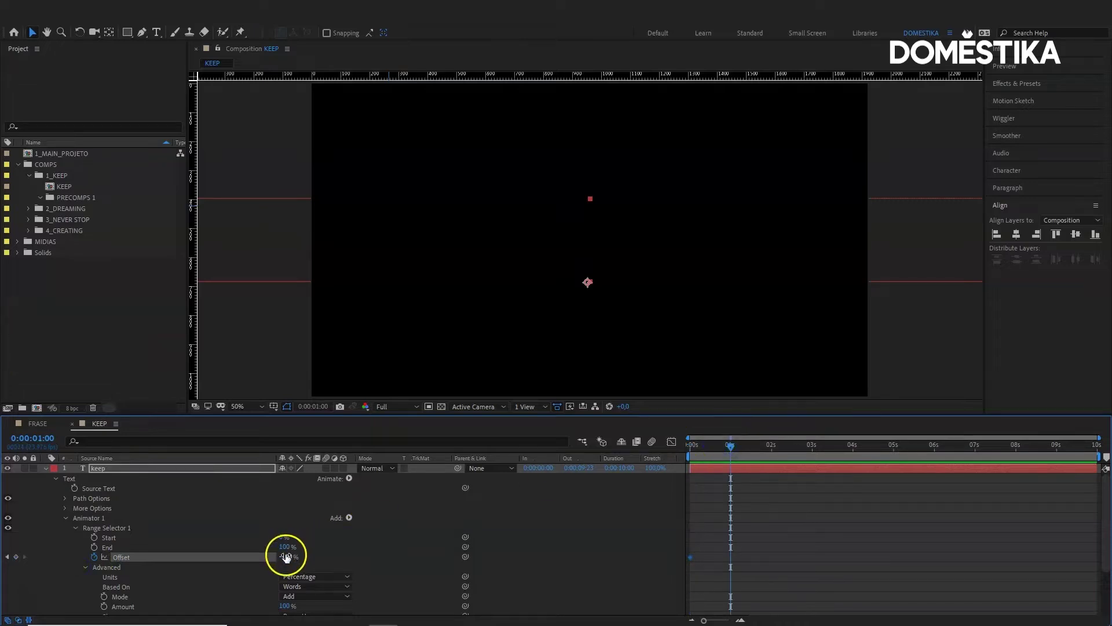
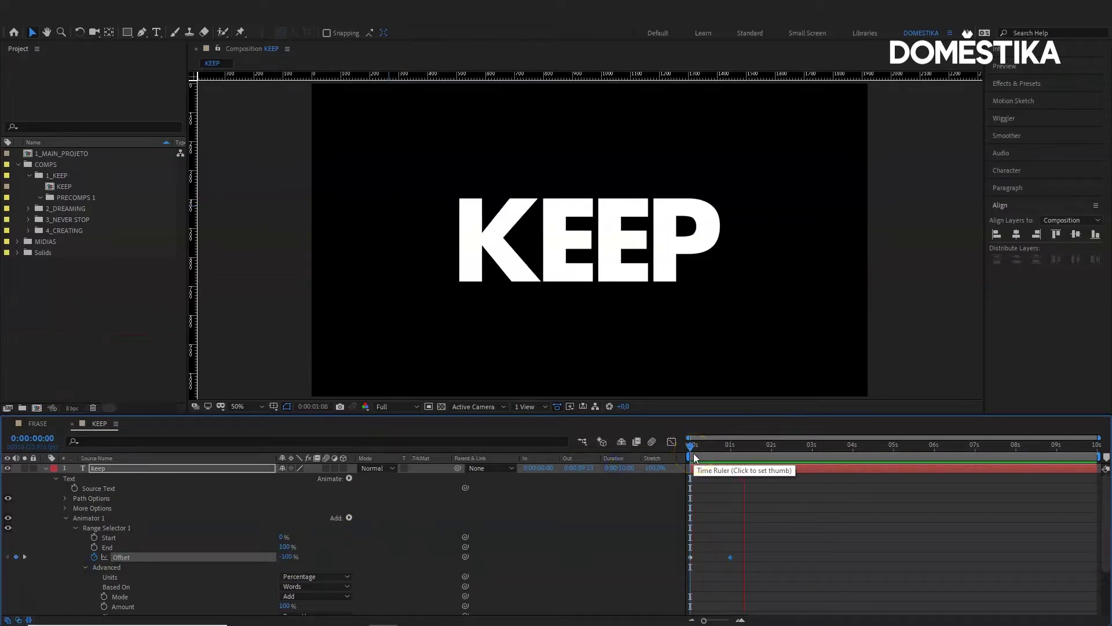
pyautogui.click(697, 458)
pyautogui.press('space')
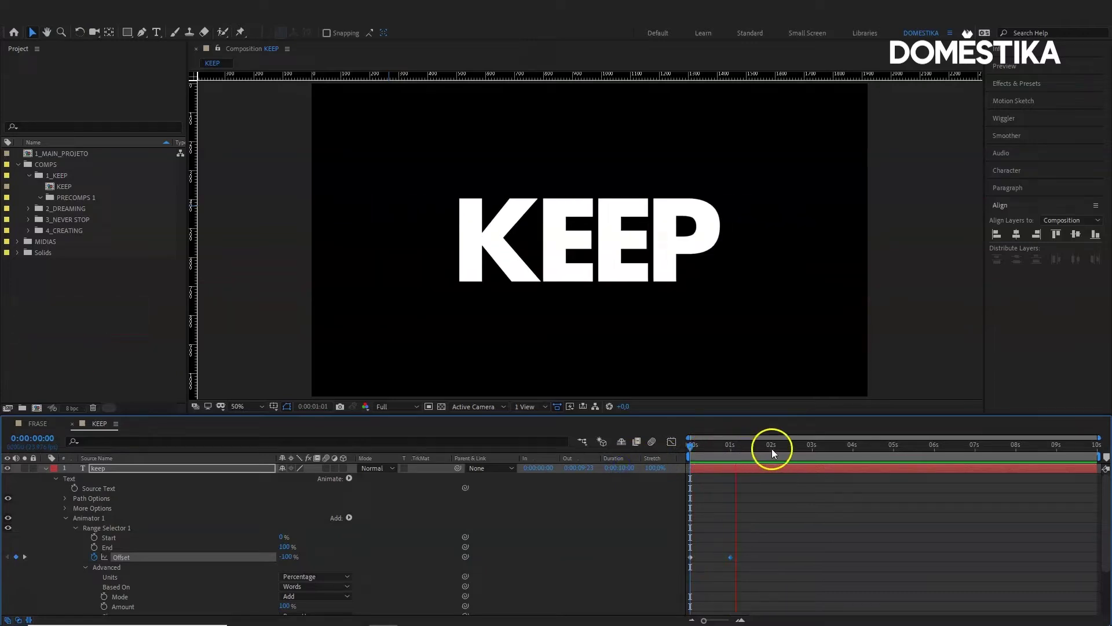
pyautogui.click(733, 450)
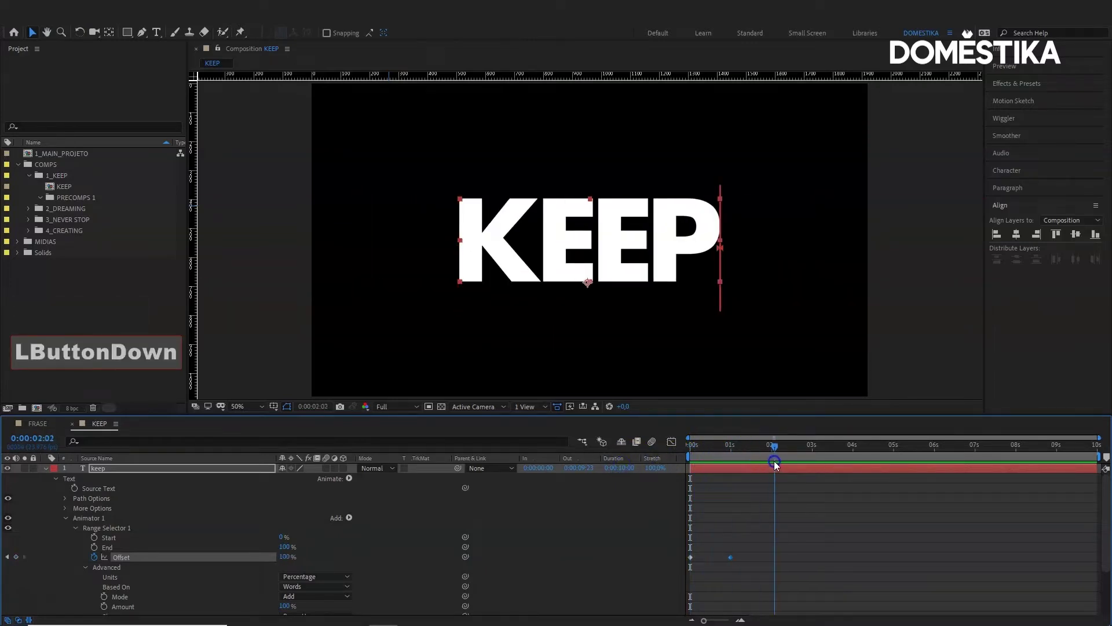
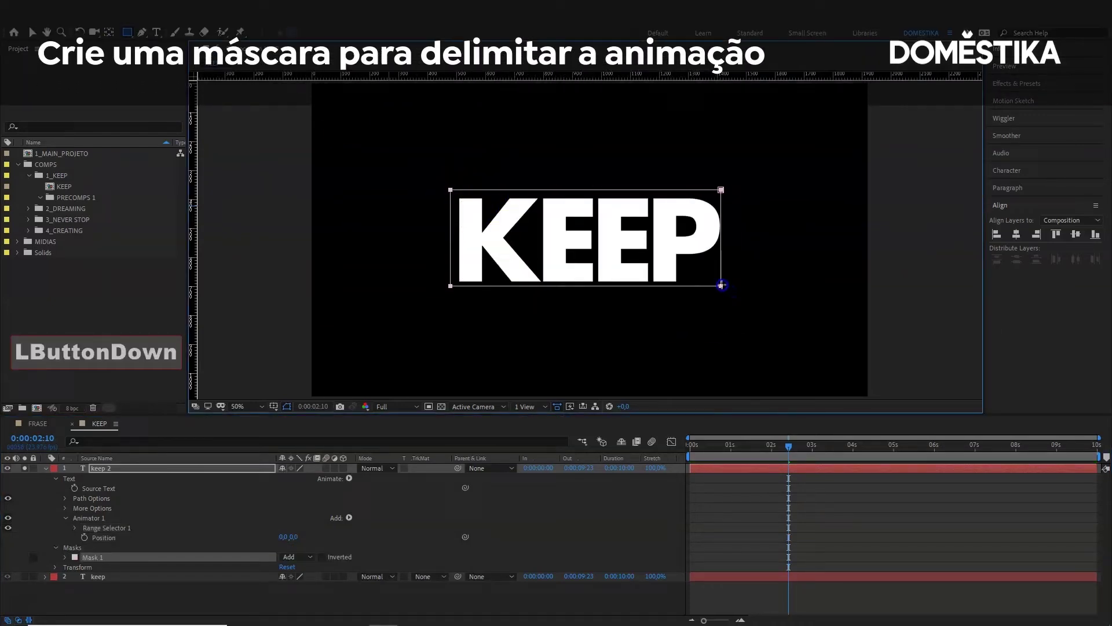
# Give keep 2 a character-based Ramp Up position animator with Offset keyframed at -100%.
pyautogui.click(102, 542)
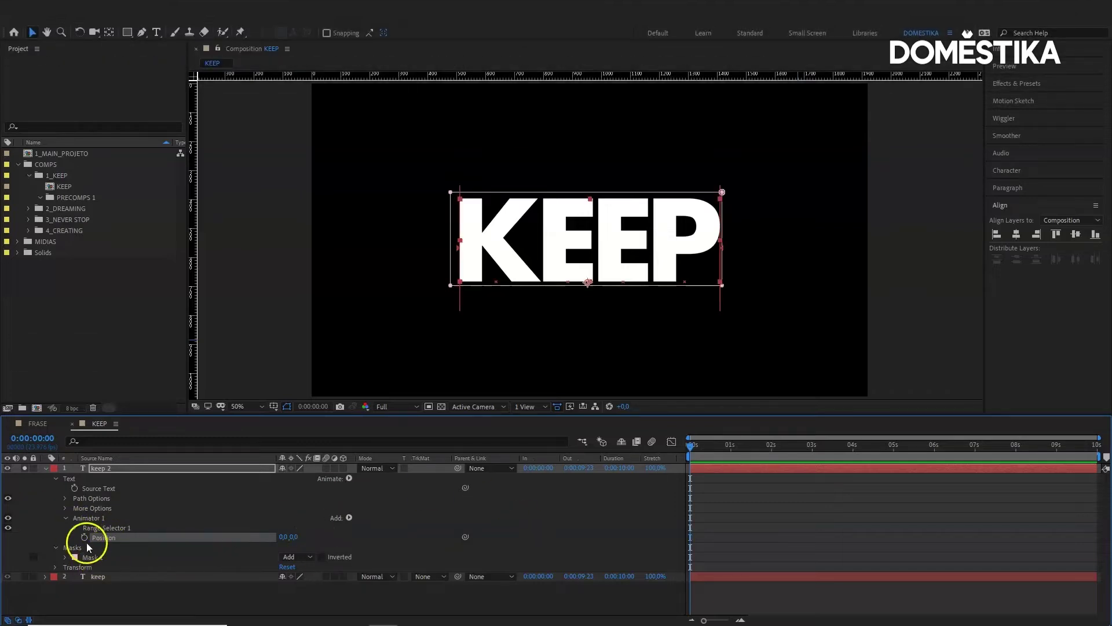
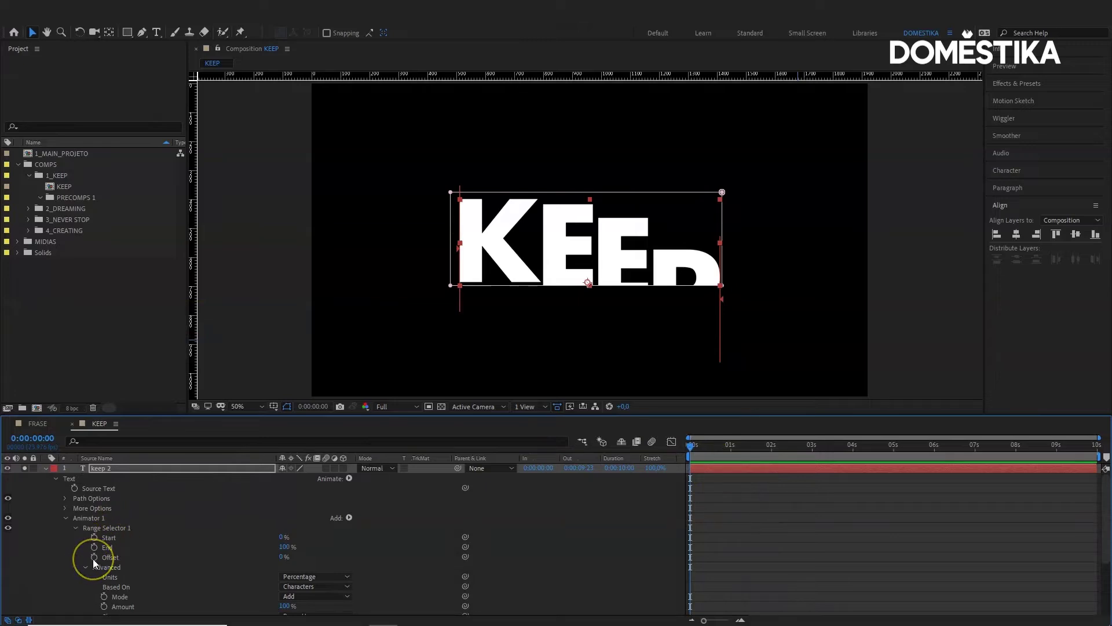
pyautogui.click(97, 565)
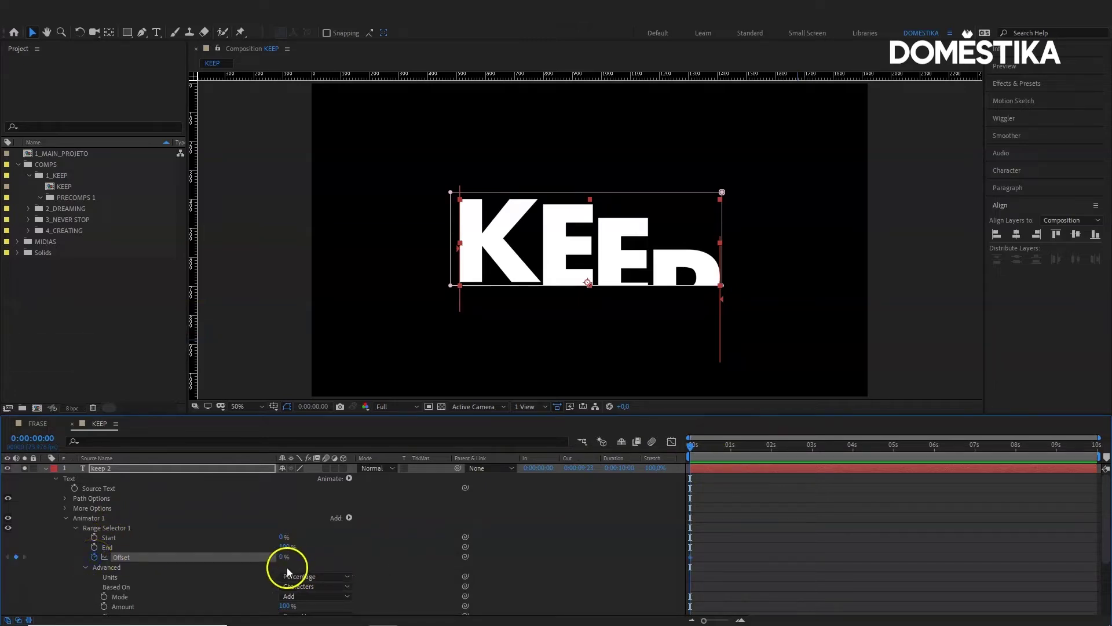
pyautogui.click(915, 501)
pyautogui.click(700, 451)
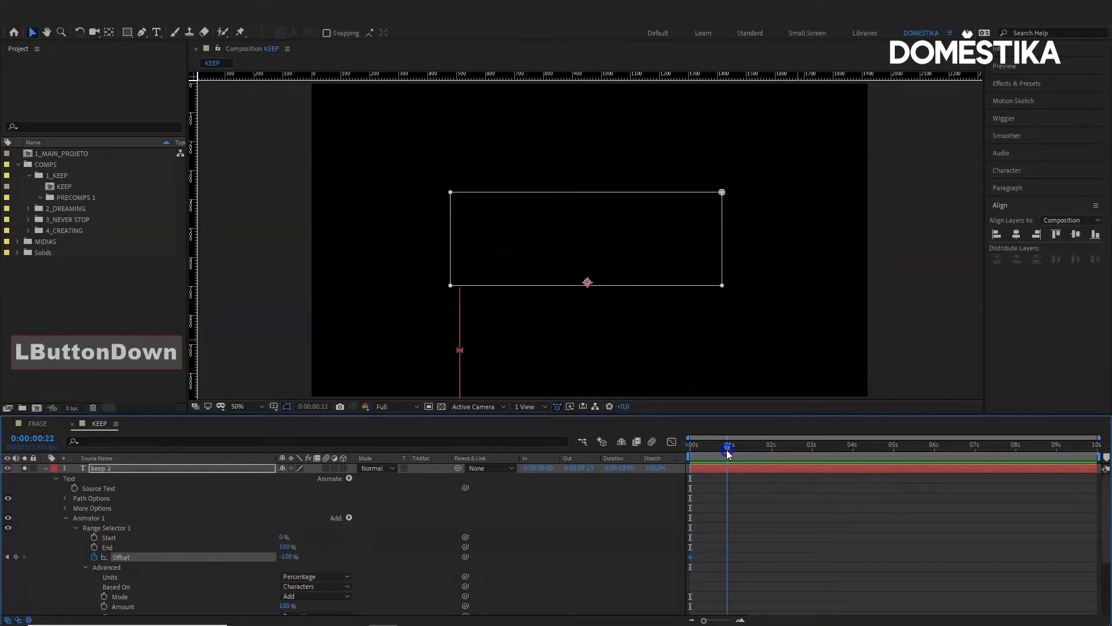
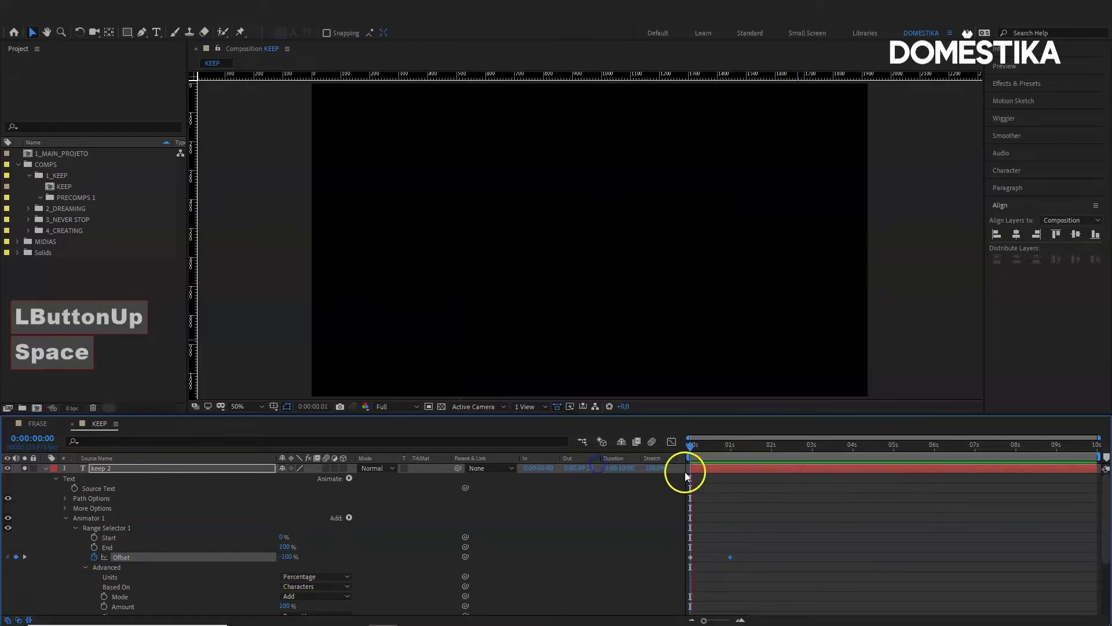
# Collapse the animator properties so both KEEP layers list, and select them.
pyautogui.click(739, 455)
pyautogui.press('space')
pyautogui.press('space')
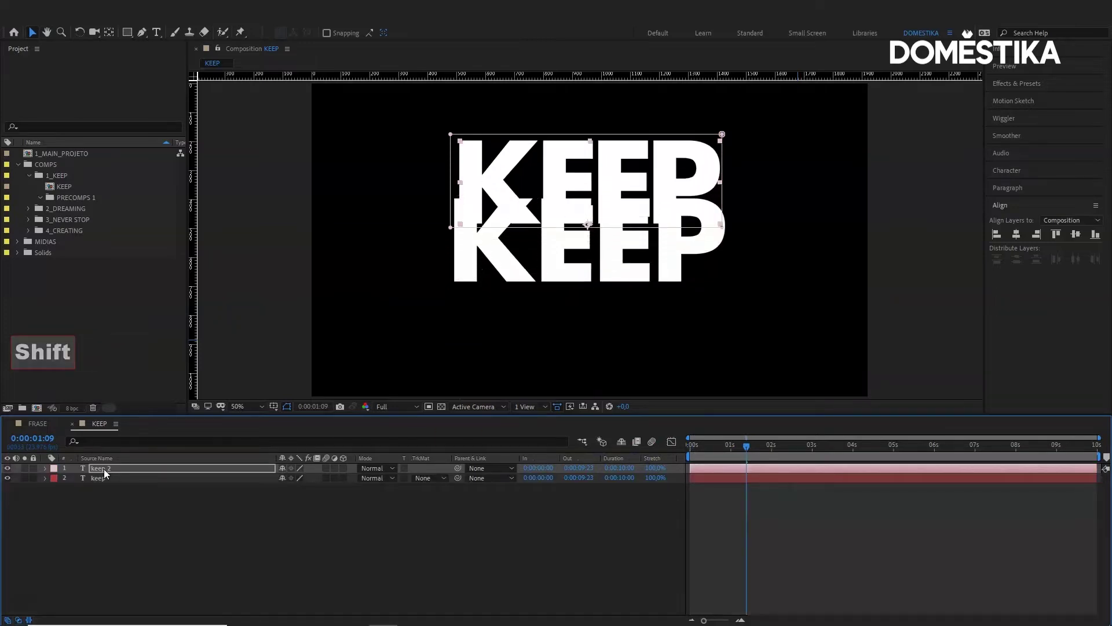
pyautogui.click(785, 453)
pyautogui.click(782, 471)
pyautogui.click(778, 460)
# Preview the top KEEP wiping in above the bottom one from the timeline start.
pyautogui.press('space')
pyautogui.click(723, 454)
pyautogui.press('space')
pyautogui.click(727, 458)
pyautogui.press('space')
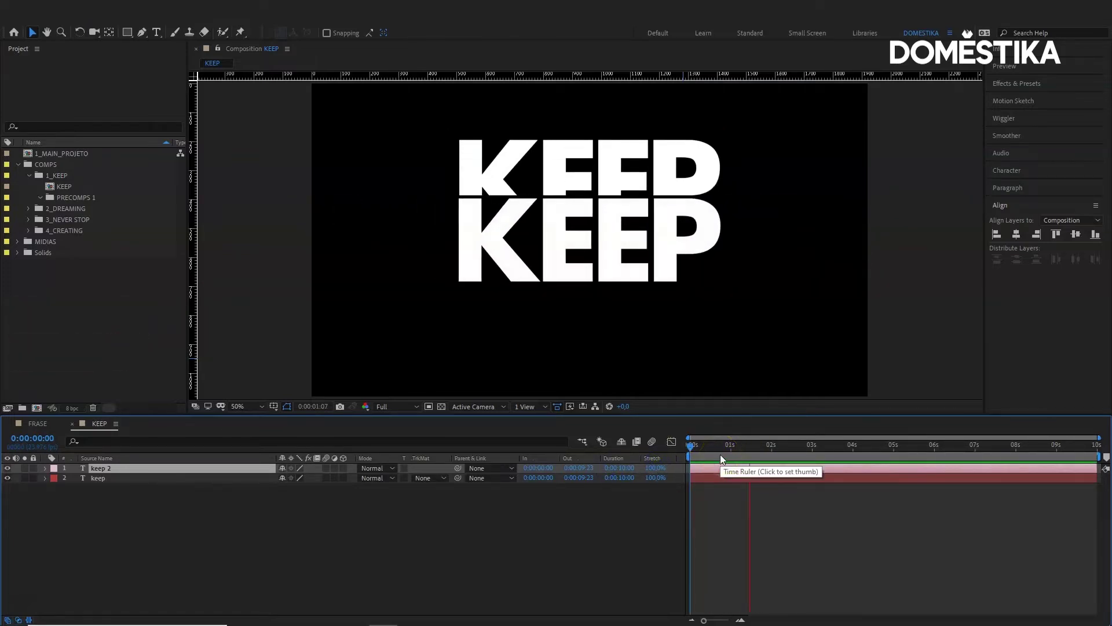
# Shift keep 2 to start around one second, show only the Offset keyframes and preview the stagger.
pyautogui.click(724, 461)
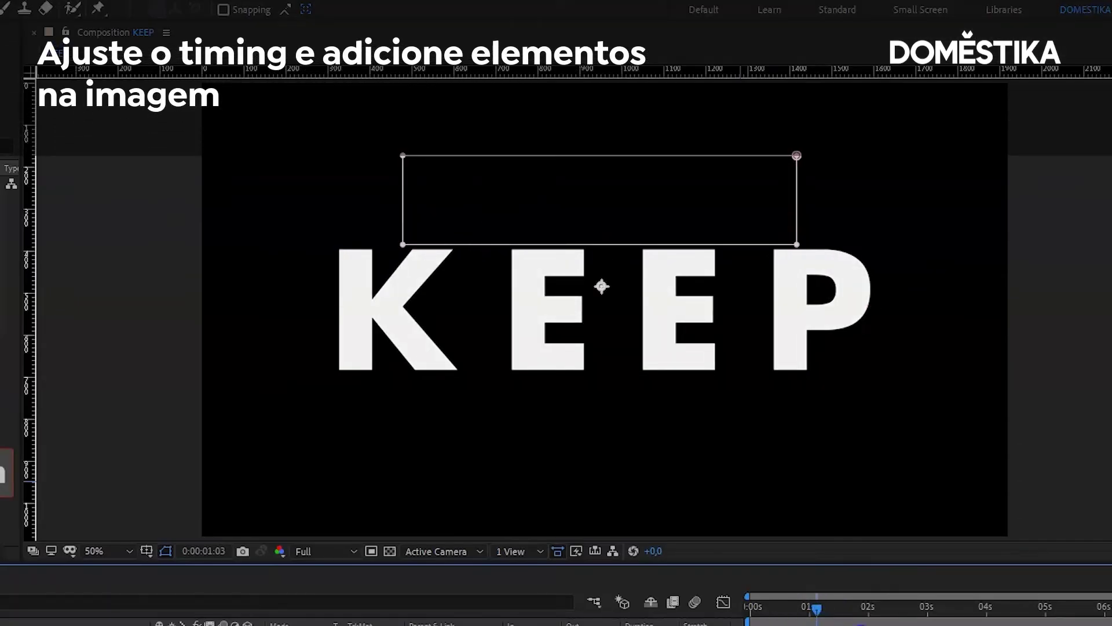
pyautogui.click(774, 468)
pyautogui.click(736, 449)
pyautogui.press('space')
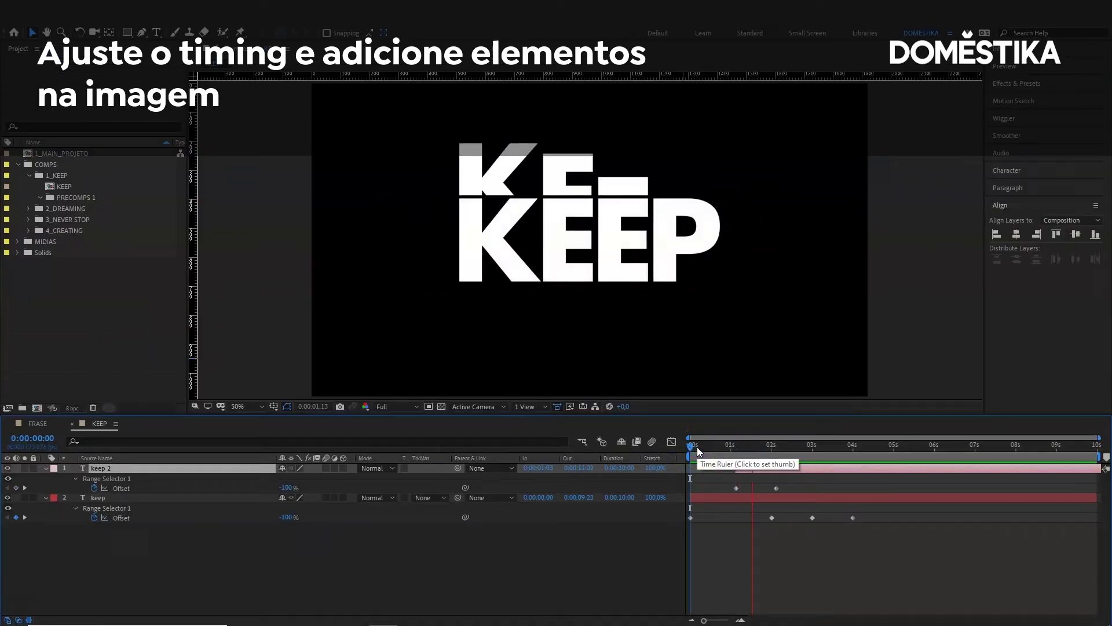
pyautogui.click(701, 452)
pyautogui.press('space')
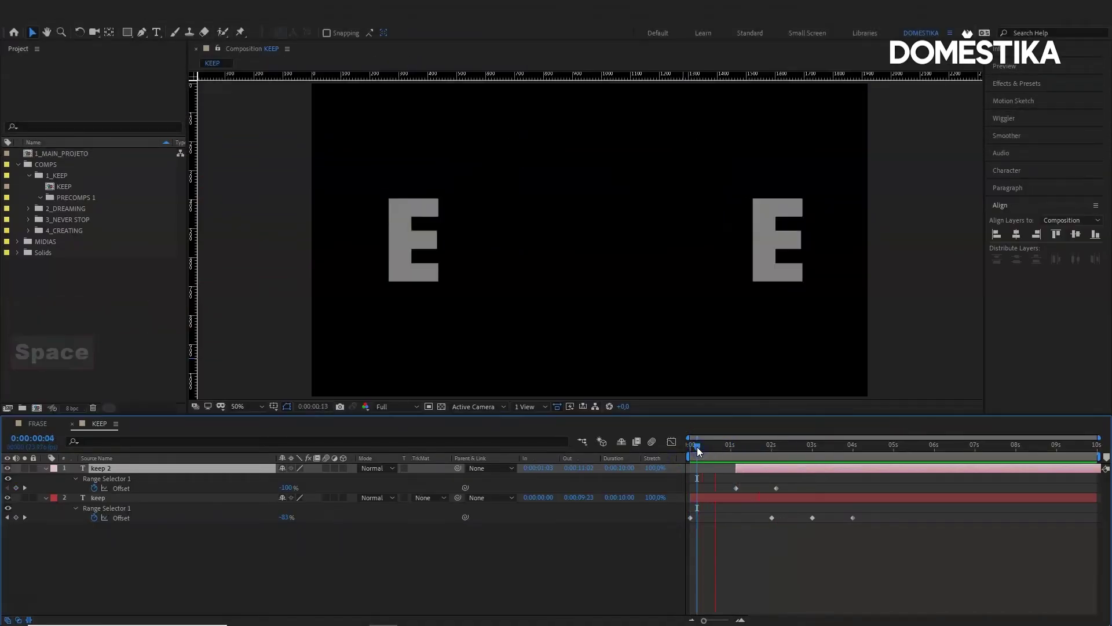
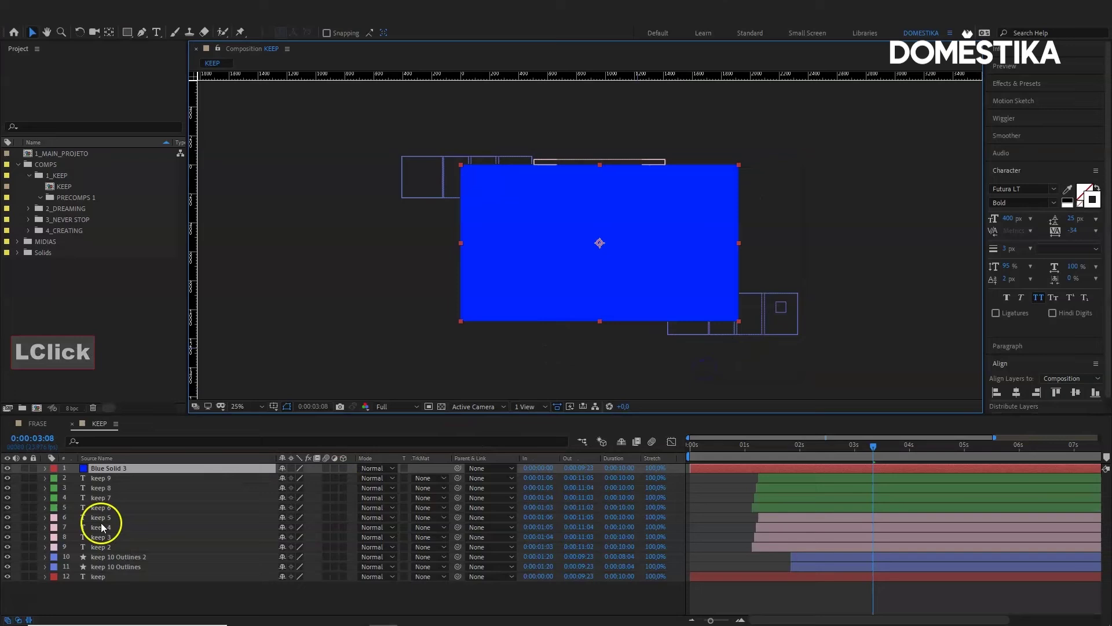
# Move Blue Solid 3 to the bottom of the stack as the background.
pyautogui.click(110, 476)
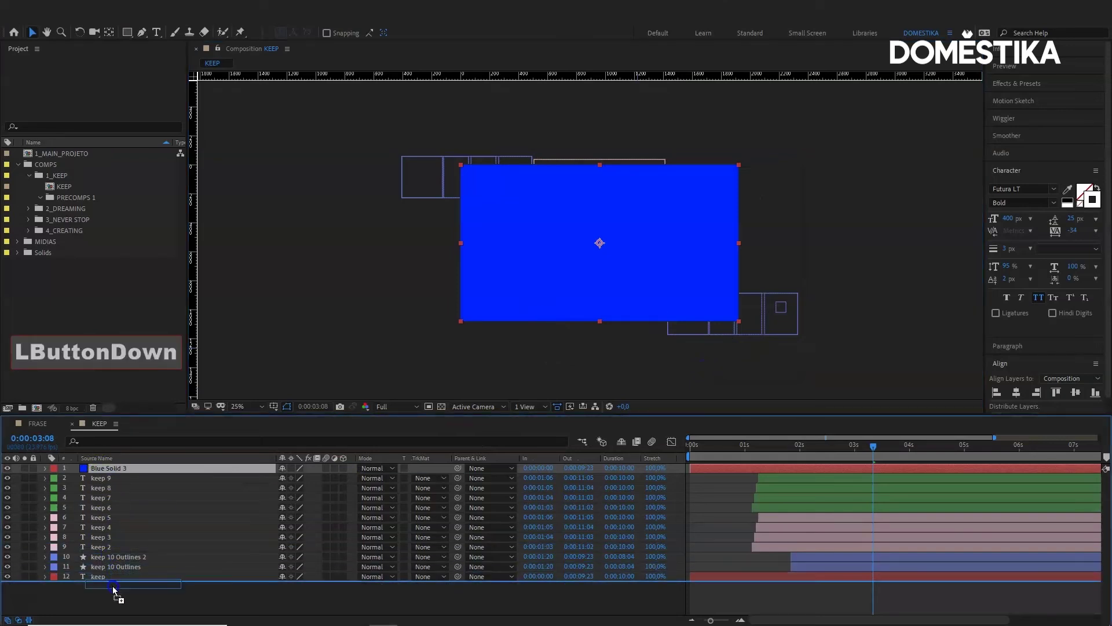
pyautogui.press('space')
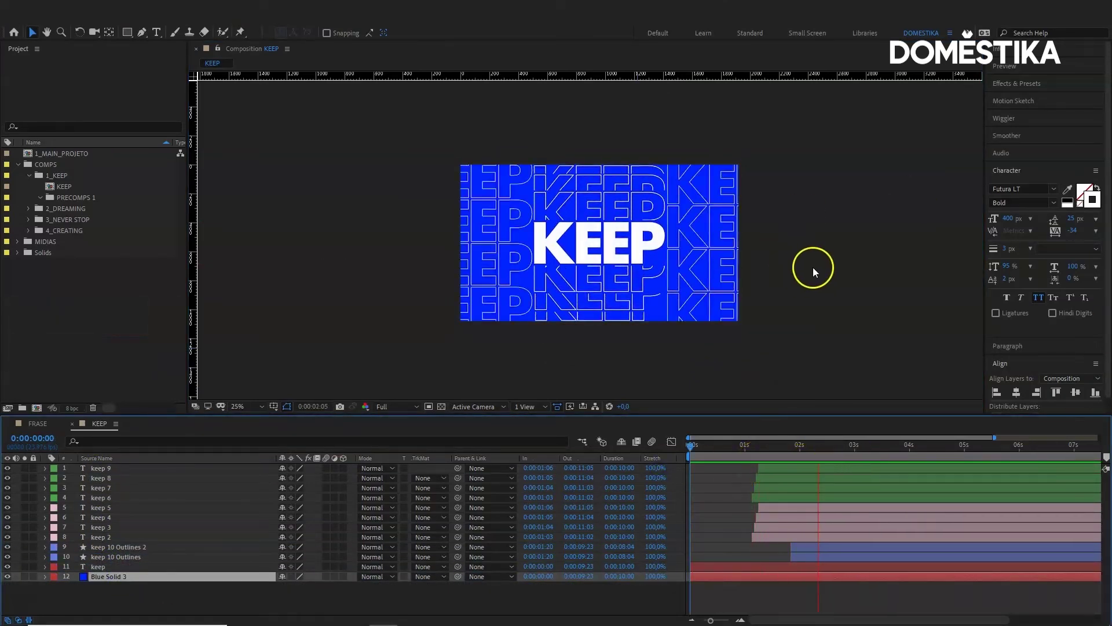
# Apply Gradient Ramp to Blue Solid 3 with purple start and end colors, then preview.
pyautogui.press('space')
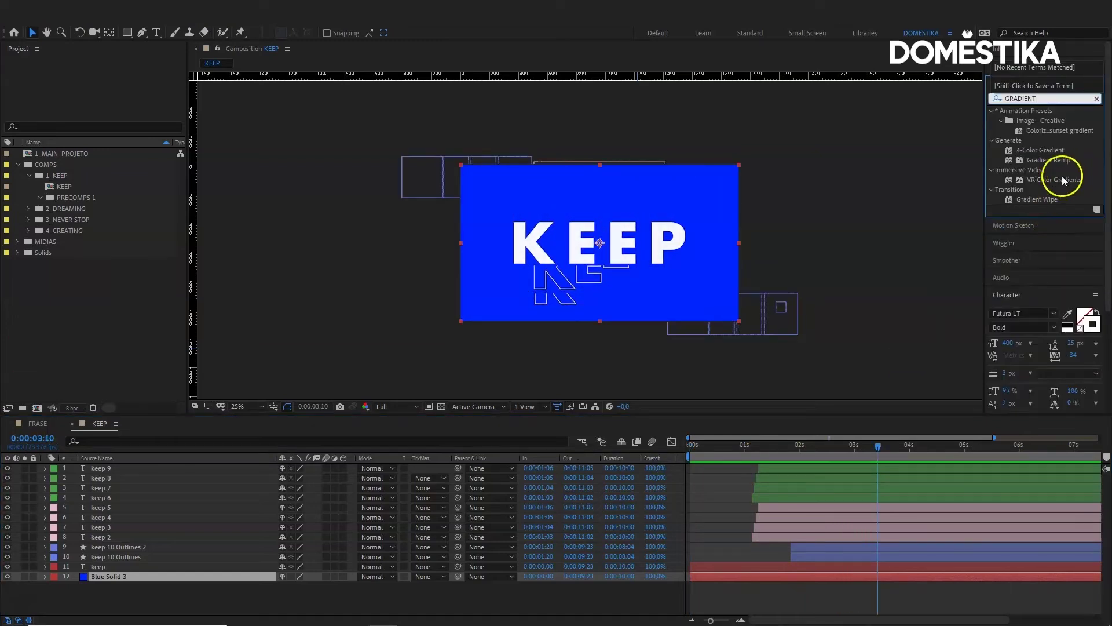
pyautogui.click(1062, 166)
pyautogui.click(1043, 163)
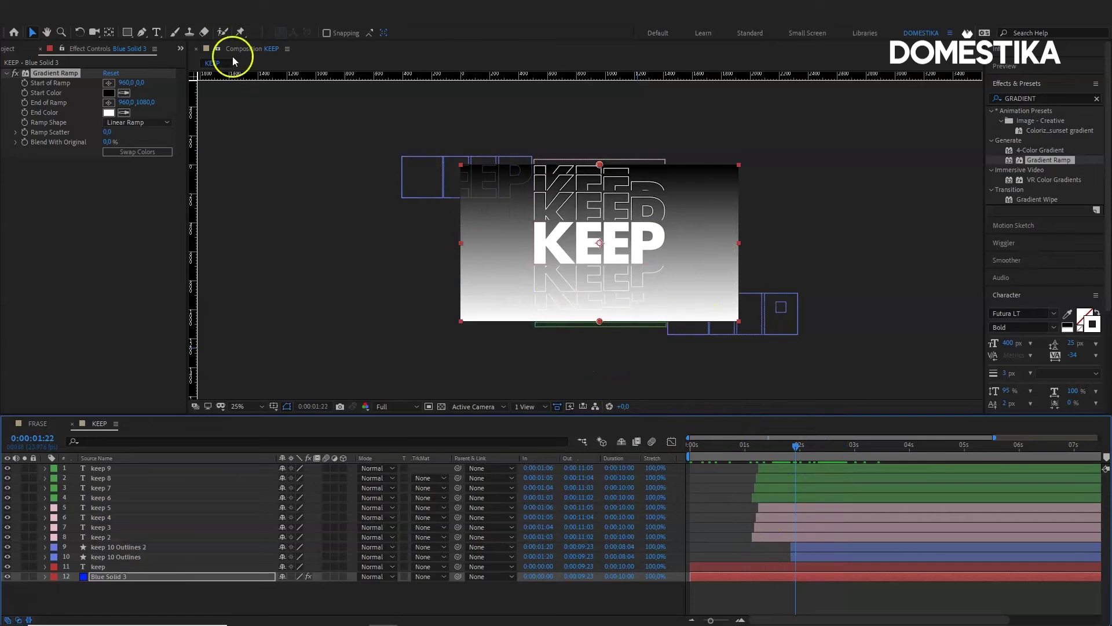
pyautogui.click(47, 76)
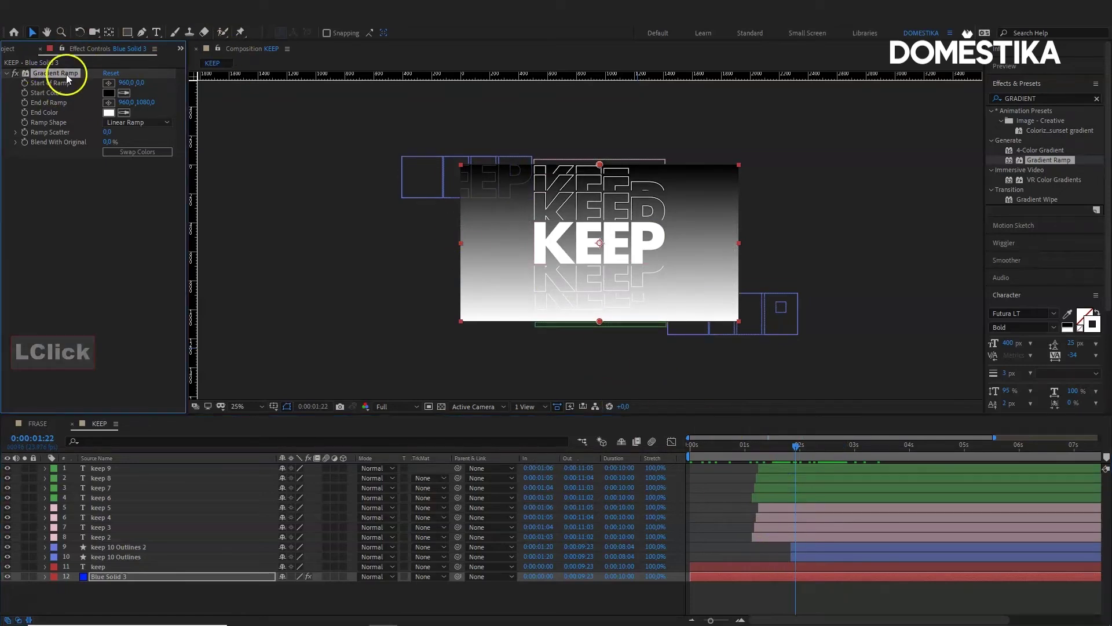
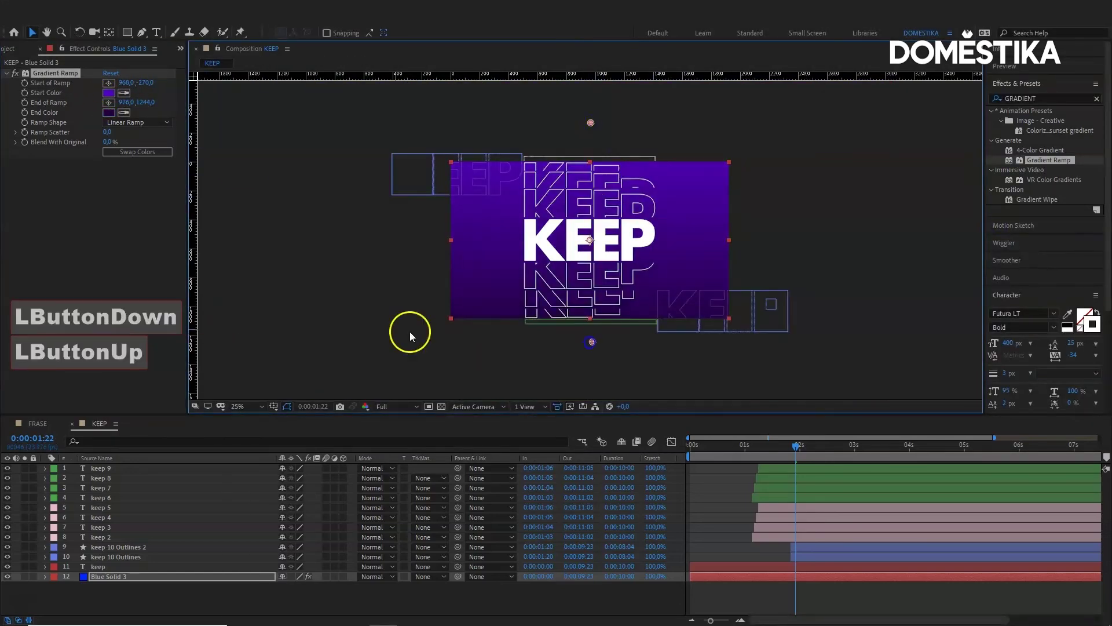
pyautogui.click(727, 457)
pyautogui.press('space')
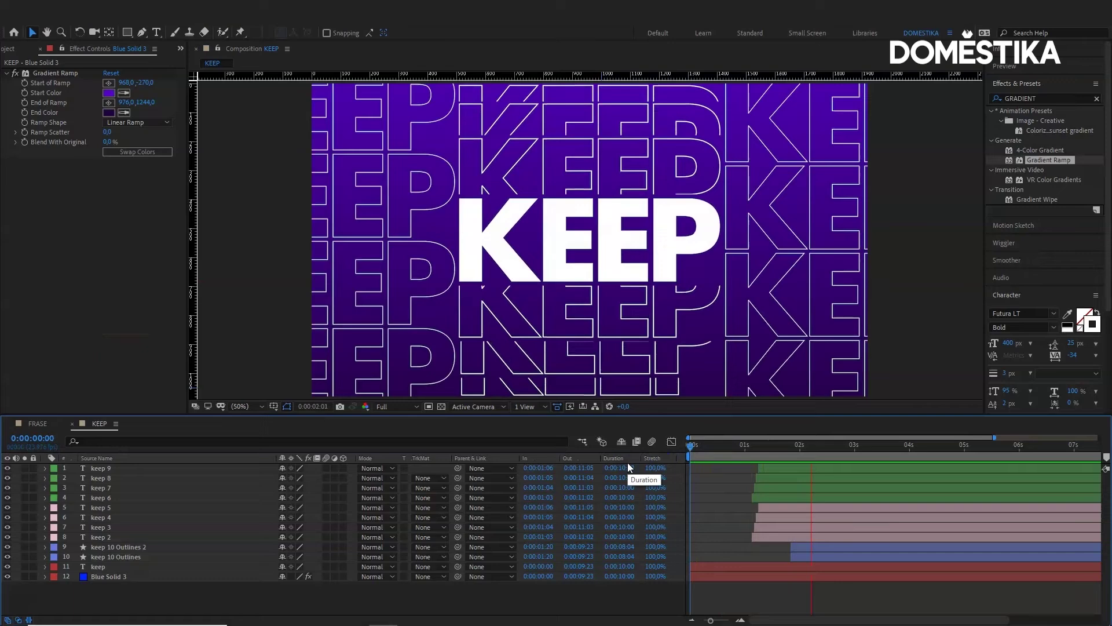
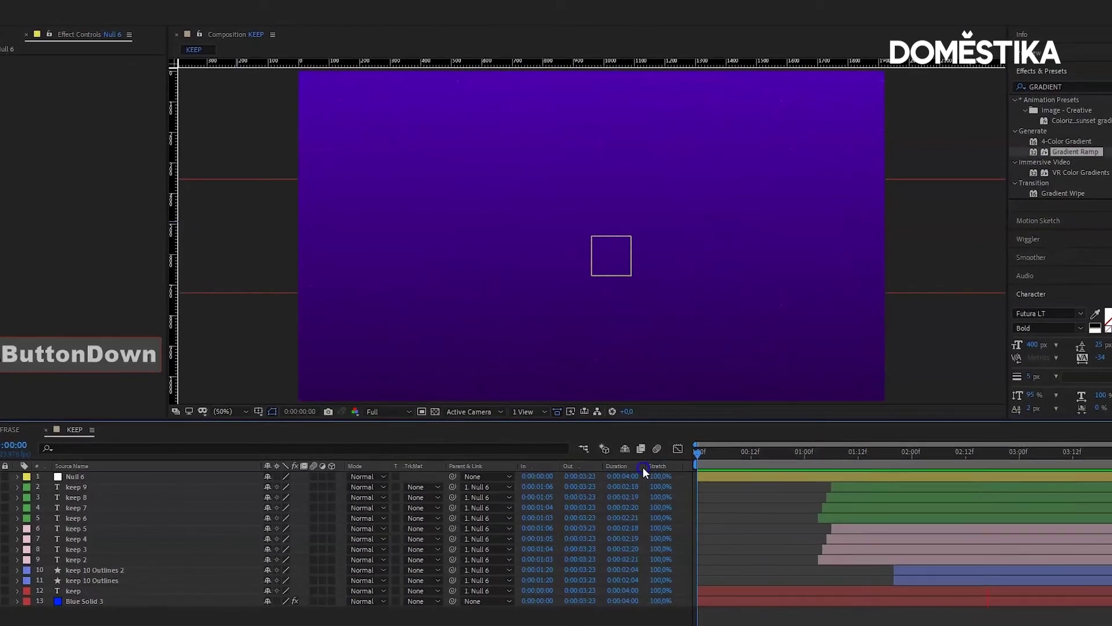
# Preview the finished four-second KEEP animation with all layers parented to Null 6.
pyautogui.press('space')
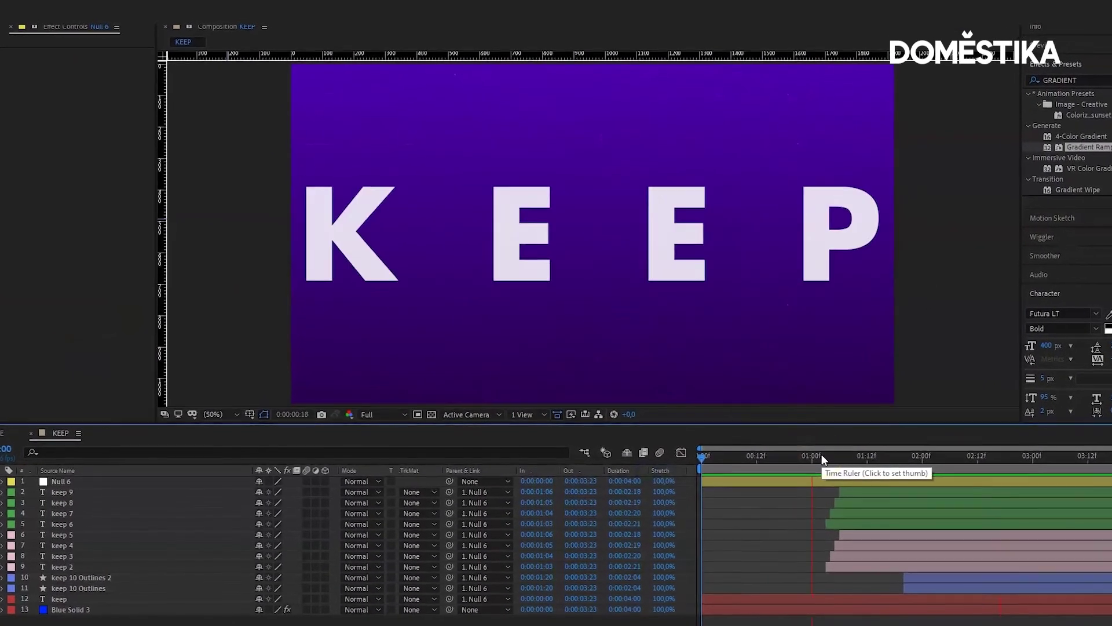